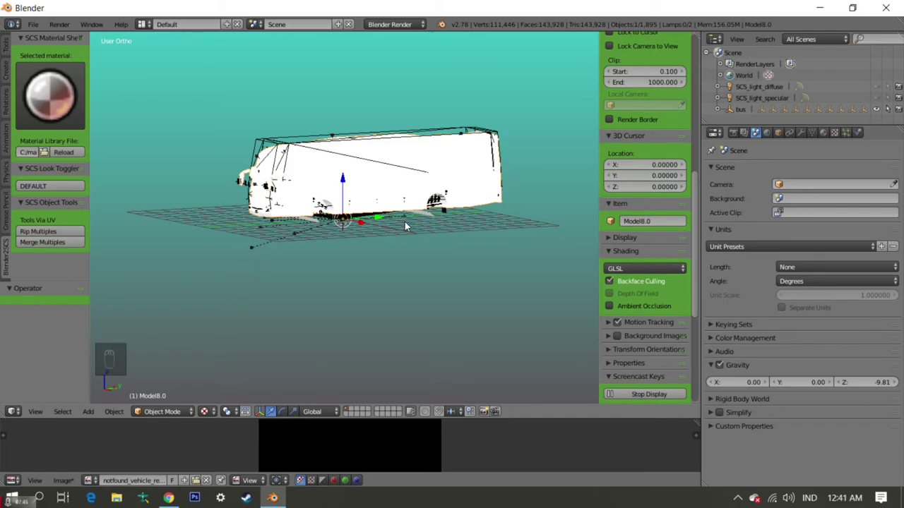
Display the bus with its dark body paint and glass materials shaded in the viewport
key(h)
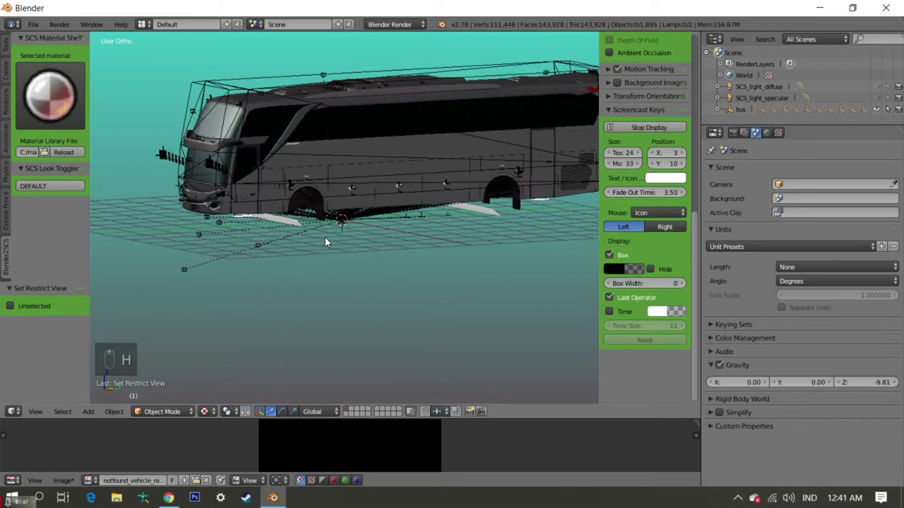
Orbit around the bus to see its front, then tilt the view to look down on it
middle_click(361, 248)
drag(353, 237, 362, 217)
middle_click(360, 210)
middle_click(361, 213)
drag(399, 212, 346, 209)
drag(370, 199, 331, 196)
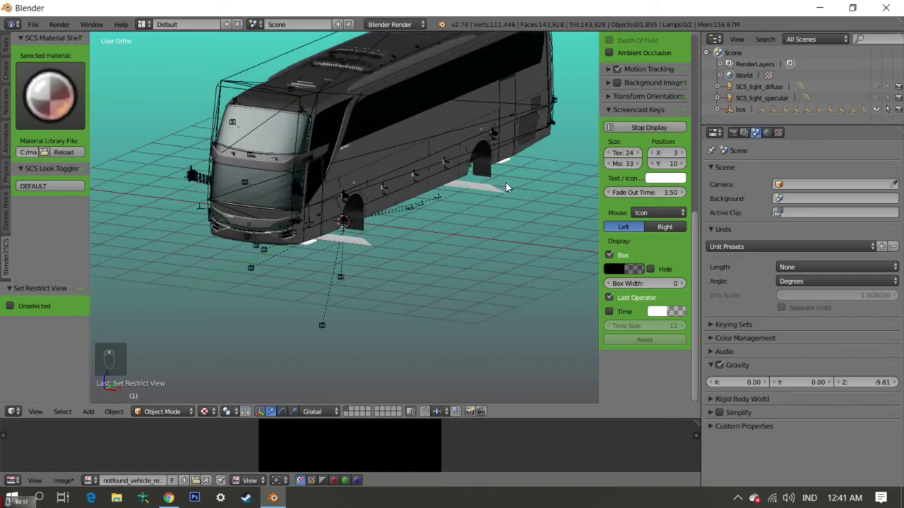
Orbit toward the bus's side and settle the view over the roof and far side
drag(461, 200, 443, 194)
drag(445, 193, 443, 182)
drag(442, 181, 446, 199)
middle_click(433, 196)
drag(433, 195, 447, 193)
middle_click(716, 122)
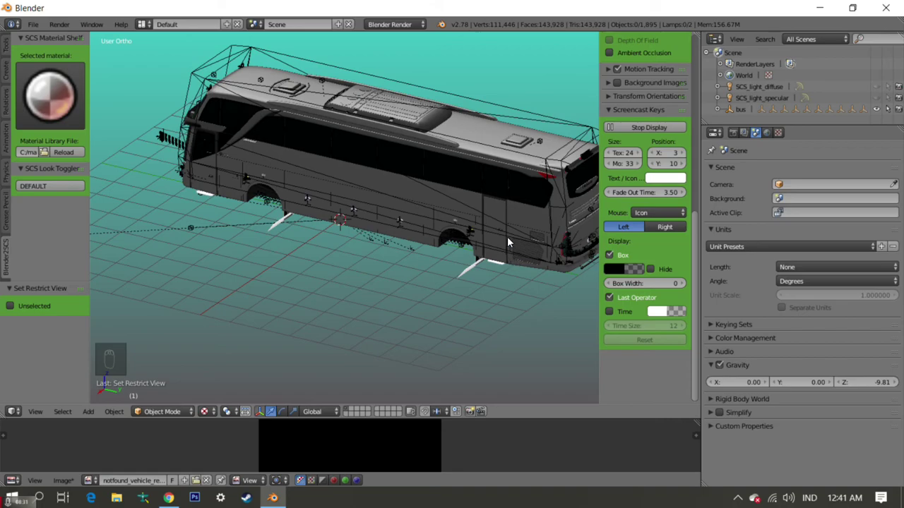
Orbit back to the bus front and move in close around the front corner and windscreen
drag(488, 247, 438, 260)
middle_click(433, 255)
middle_click(428, 238)
drag(427, 236, 420, 227)
drag(337, 222, 533, 211)
drag(433, 223, 366, 230)
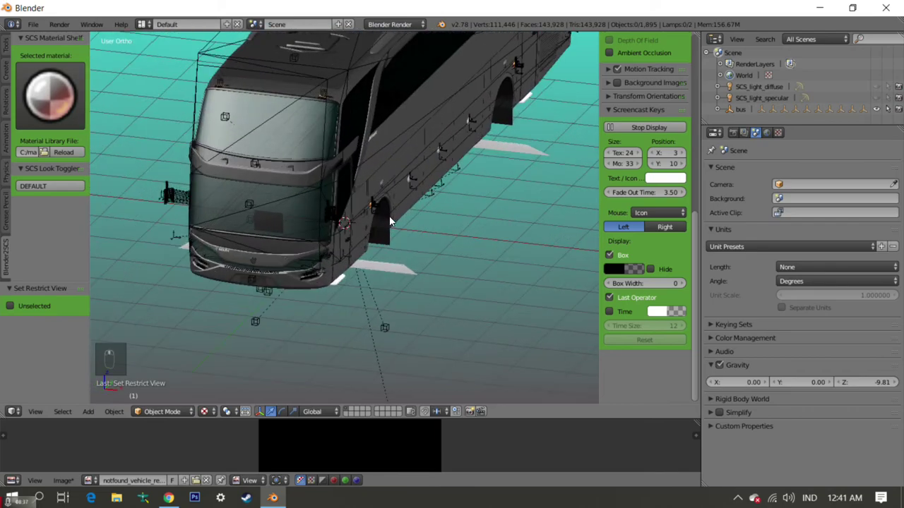
middle_click(395, 232)
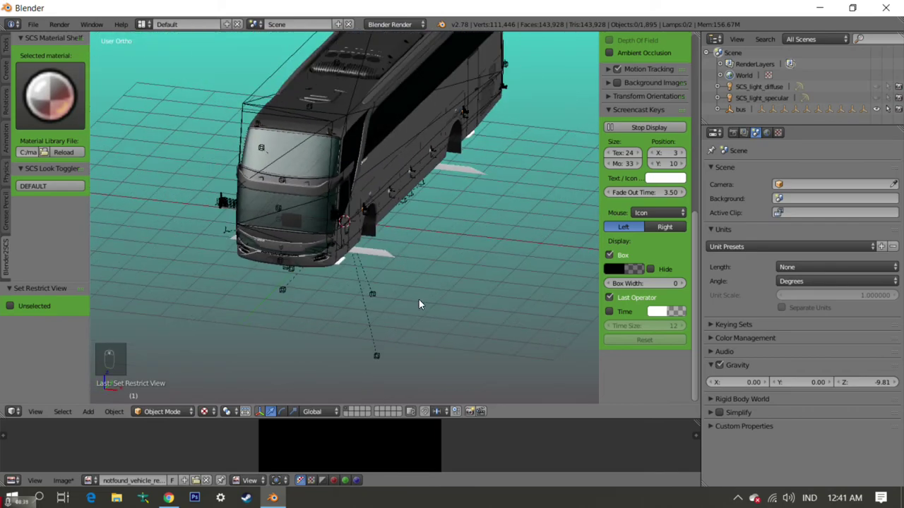
Pull back above the bus, then lower to a head-on front view at ground level
middle_click(346, 301)
middle_click(357, 289)
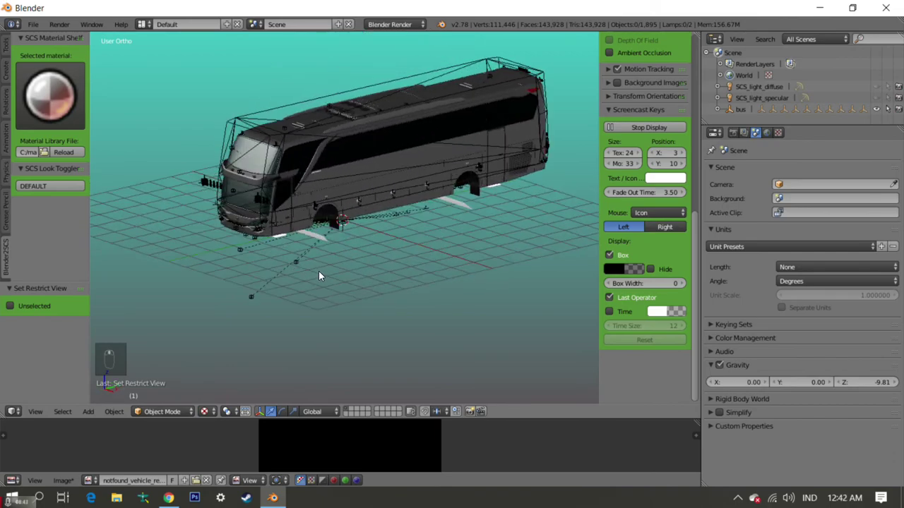
middle_click(325, 261)
middle_click(332, 252)
middle_click(347, 255)
drag(351, 254, 372, 234)
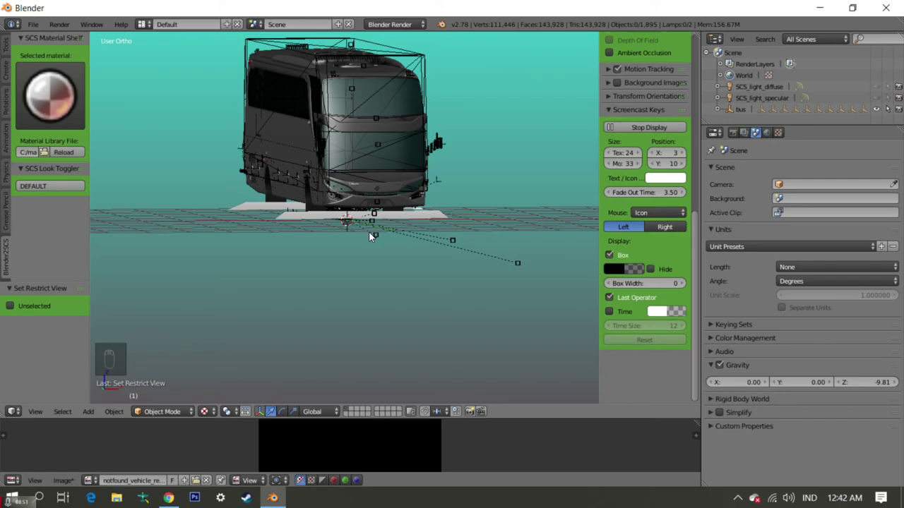